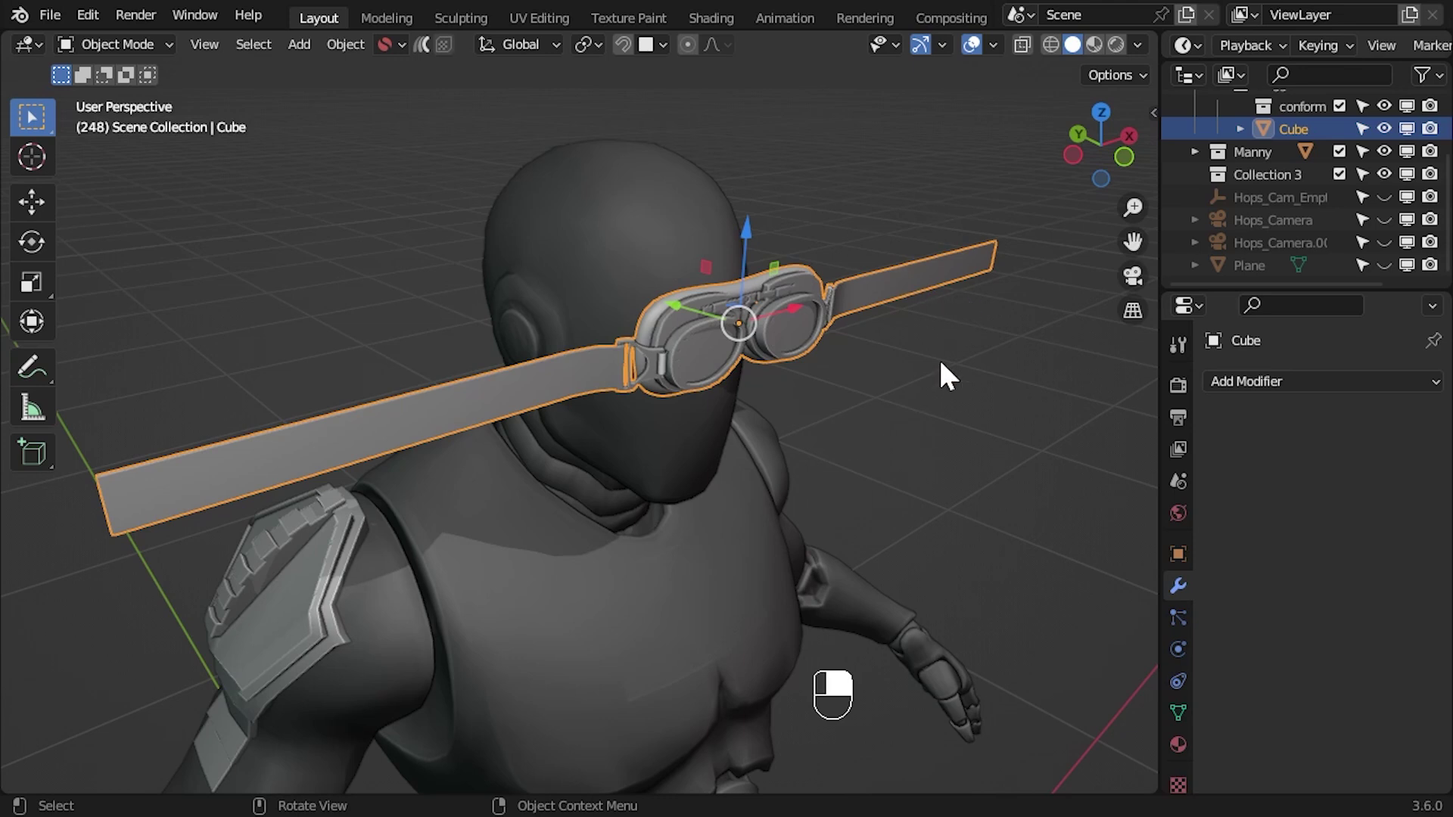
Add the mannequin head to the selection as the conform target for the goggles
left_click_drag(952, 375, 651, 195)
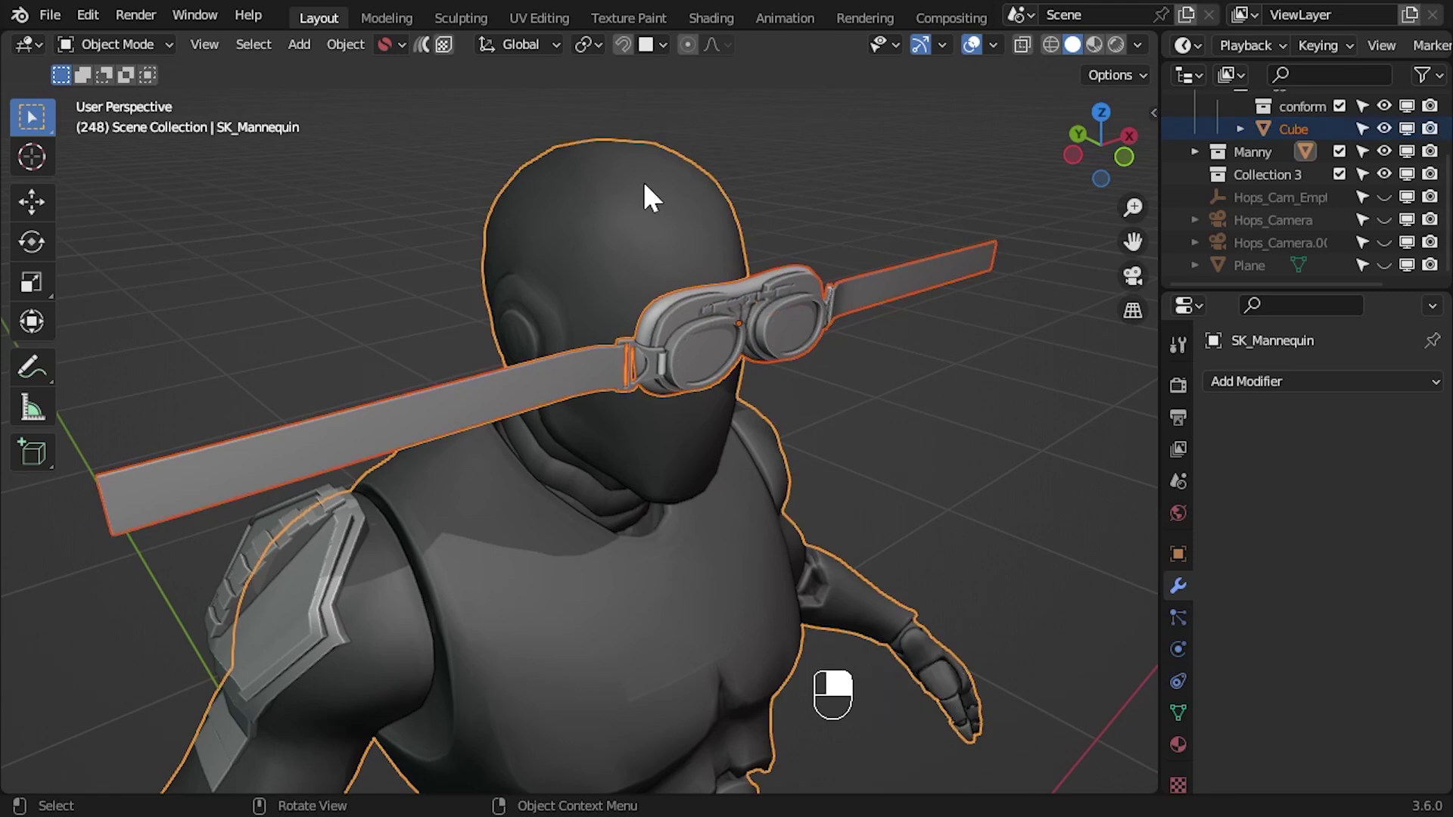
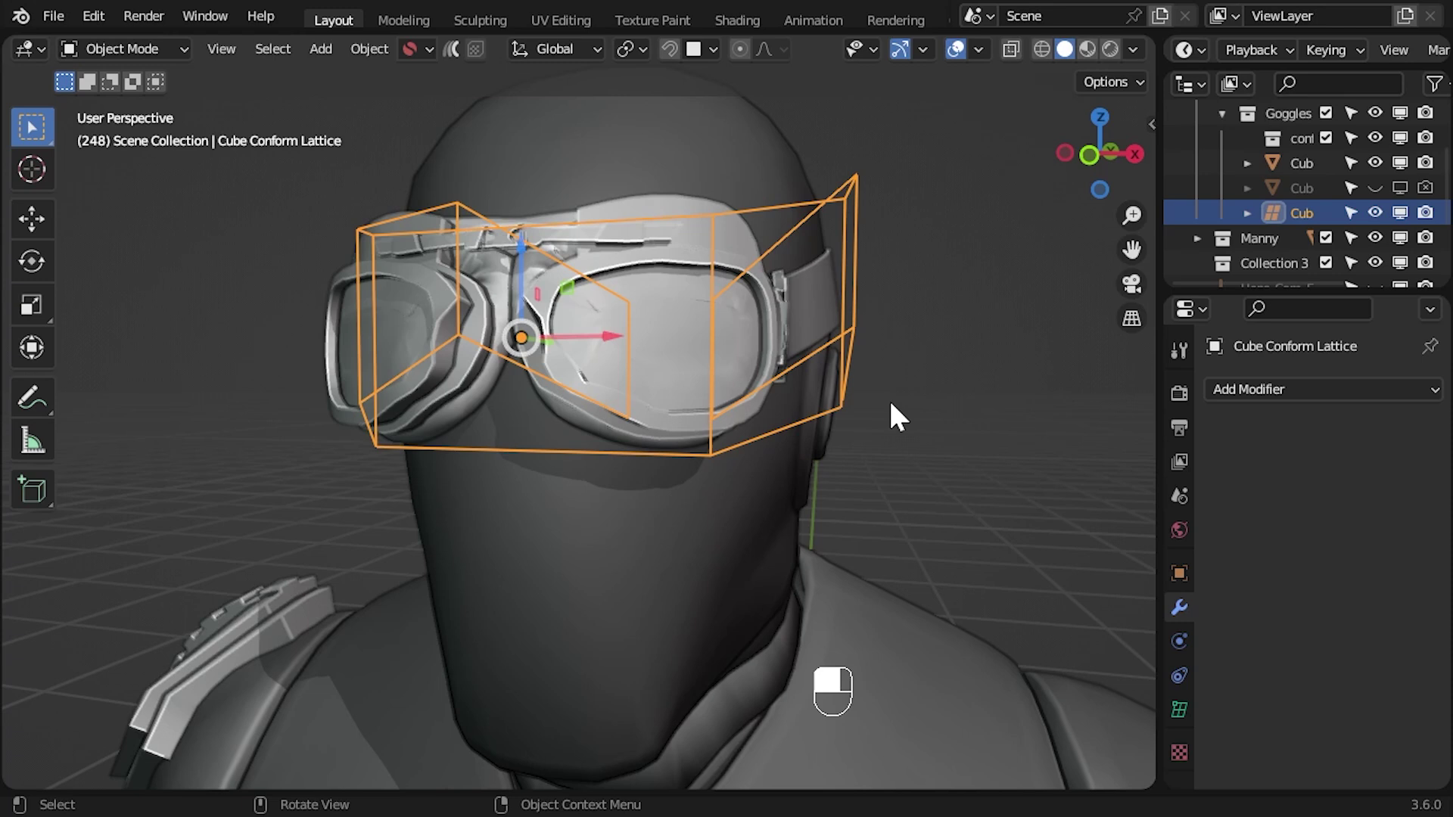
Orbit around the gridded goggles and settle on a front view of the dense wireframe grid
left_click_drag(680, 408, 1195, 763)
left_click_drag(1196, 763, 1312, 625)
left_click_drag(1312, 625, 1355, 729)
left_click_drag(1355, 729, 855, 400)
left_click_drag(747, 486, 852, 416)
left_click_drag(831, 412, 713, 389)
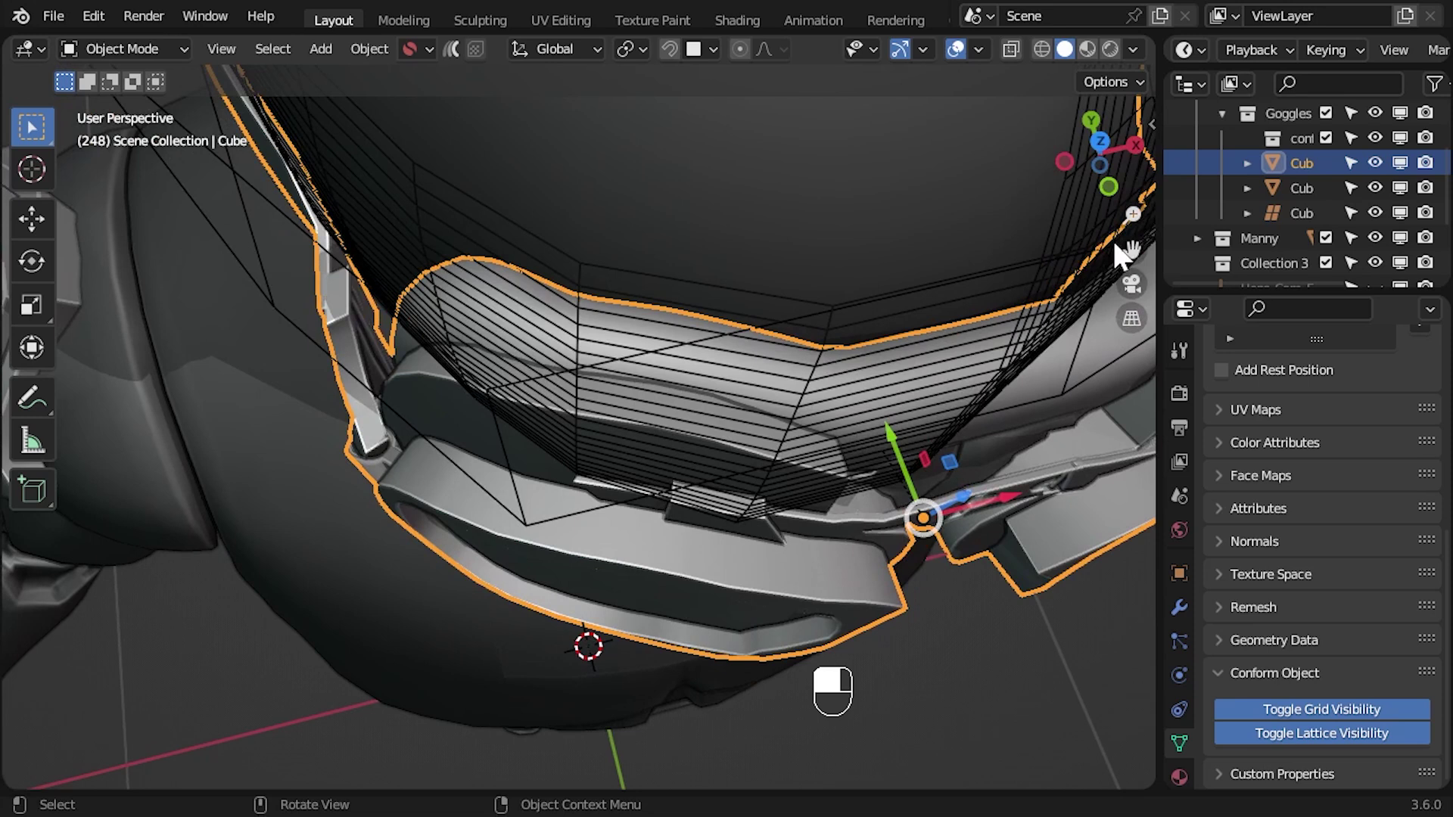
left_click_drag(705, 561, 907, 563)
left_click_drag(907, 563, 463, 64)
left_click_drag(462, 64, 368, 545)
left_click_drag(367, 546, 115, 547)
left_click_drag(115, 548, 369, 347)
left_click_drag(368, 347, 403, 454)
Orbit the view to preview the smoothly conformed goggles alone on the mannequin's face
left_click_drag(403, 454, 964, 60)
left_click_drag(964, 60, 990, 523)
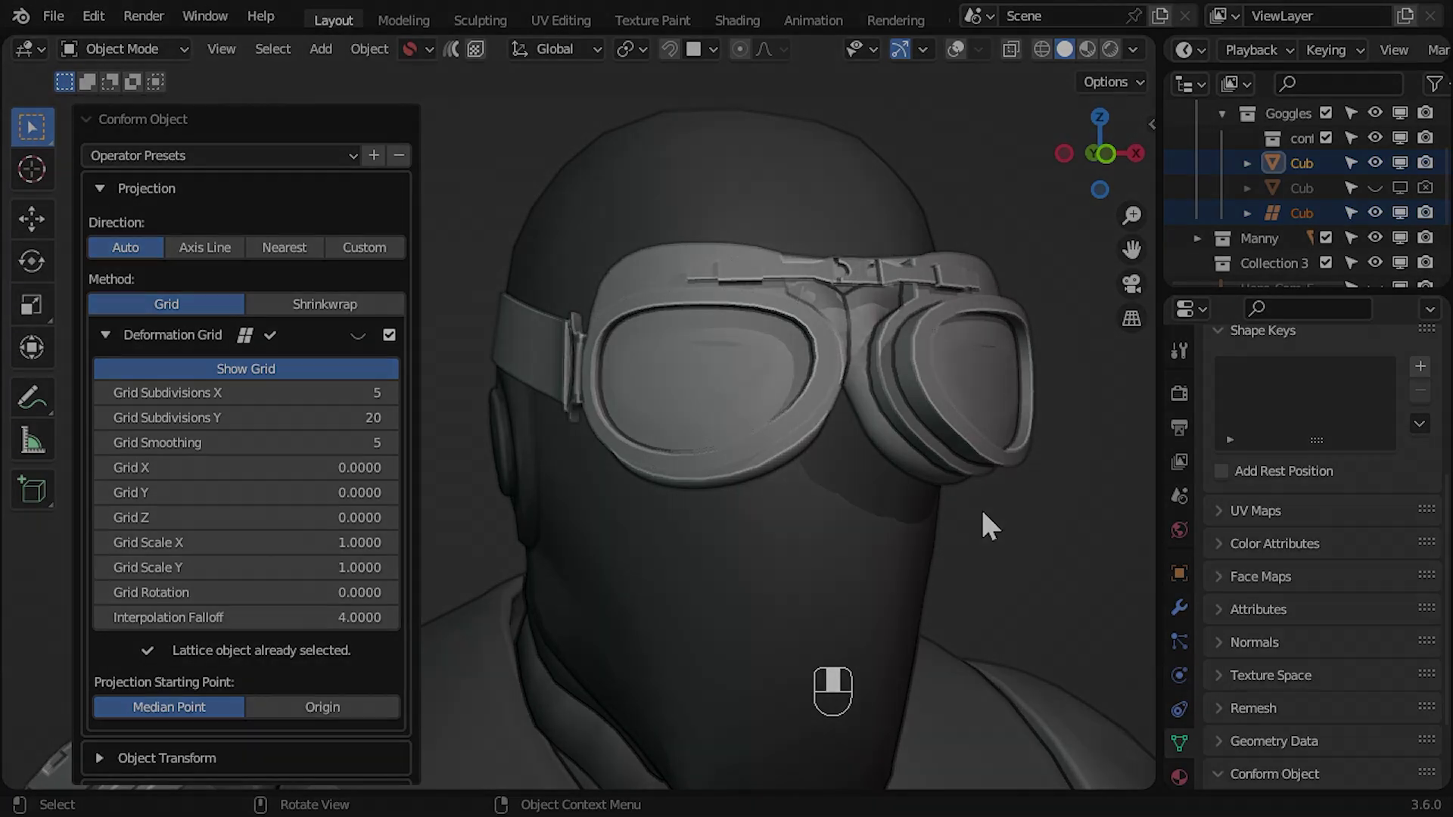